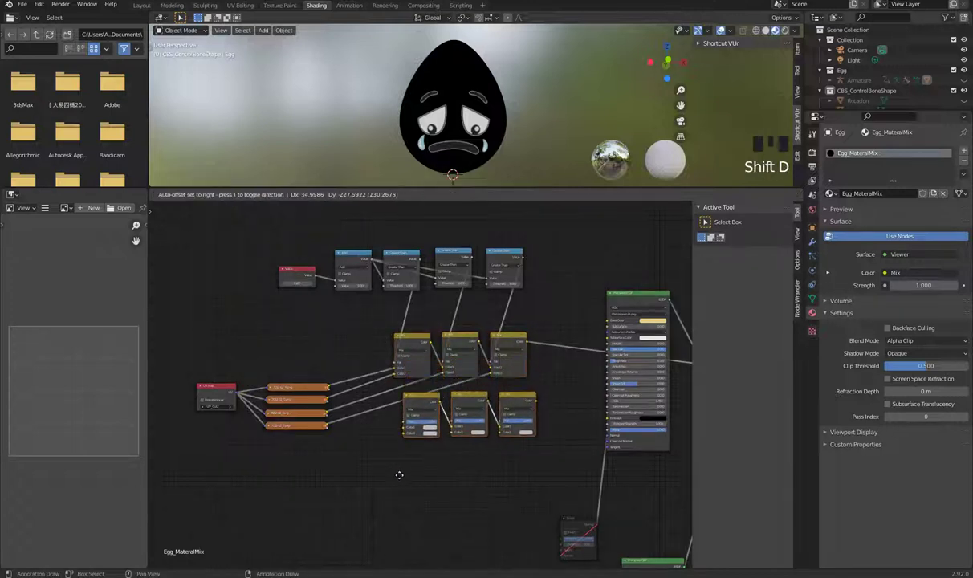
Step: Link the first face image textures into the Color inputs of the lower row of Mix nodes
scroll("up", 3)
left_click(276, 394)
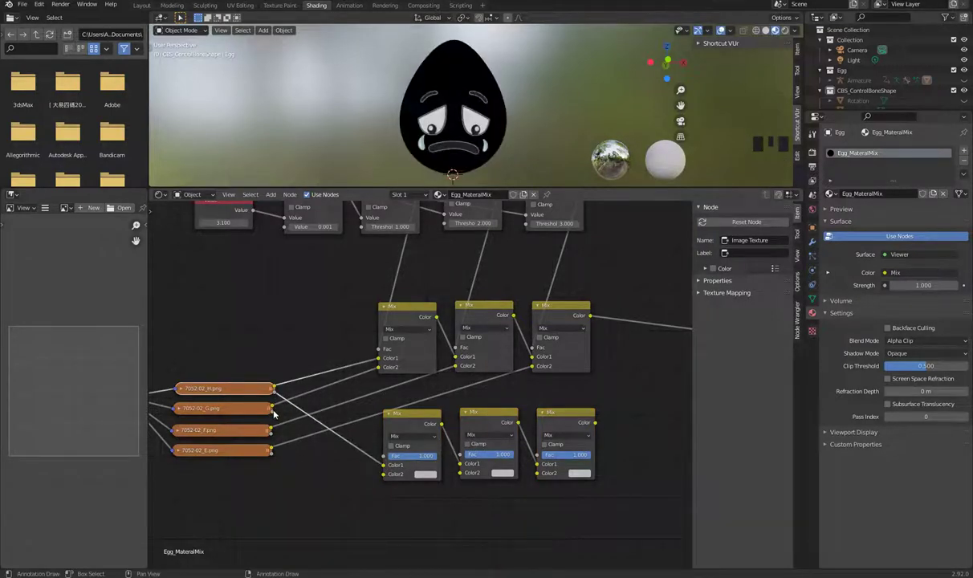
left_click(332, 472)
left_click_drag(344, 455, 451, 471)
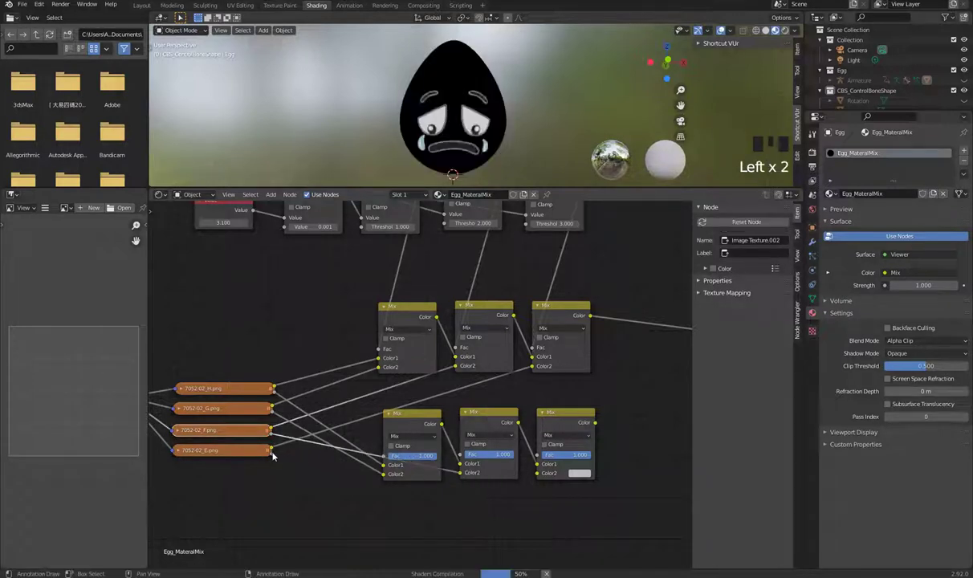
left_click(315, 465)
left_click_drag(321, 299, 377, 498)
Step: Select the last face texture and its threshold node, bringing the Principled BSDF into view
left_click(377, 498)
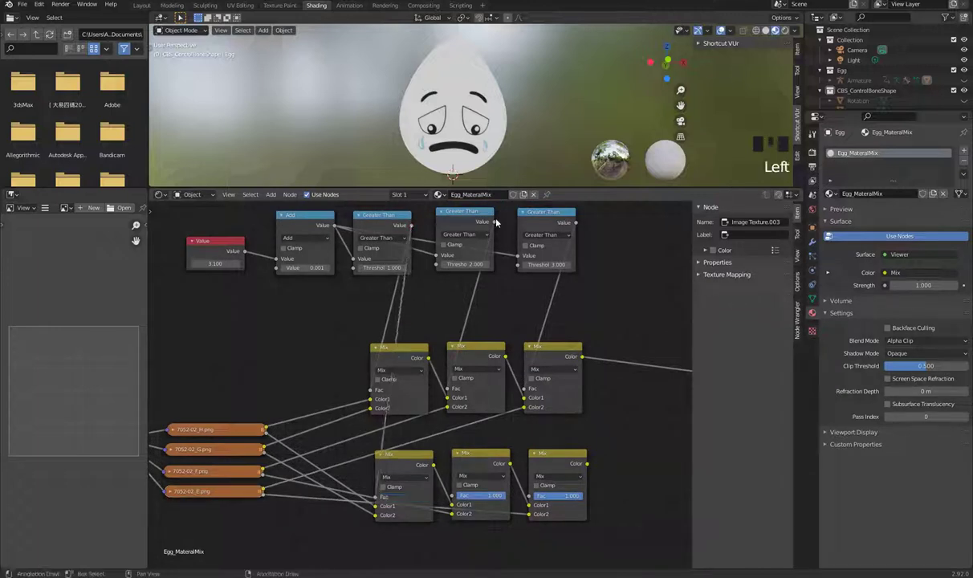
left_click(455, 499)
left_click_drag(579, 242, 535, 499)
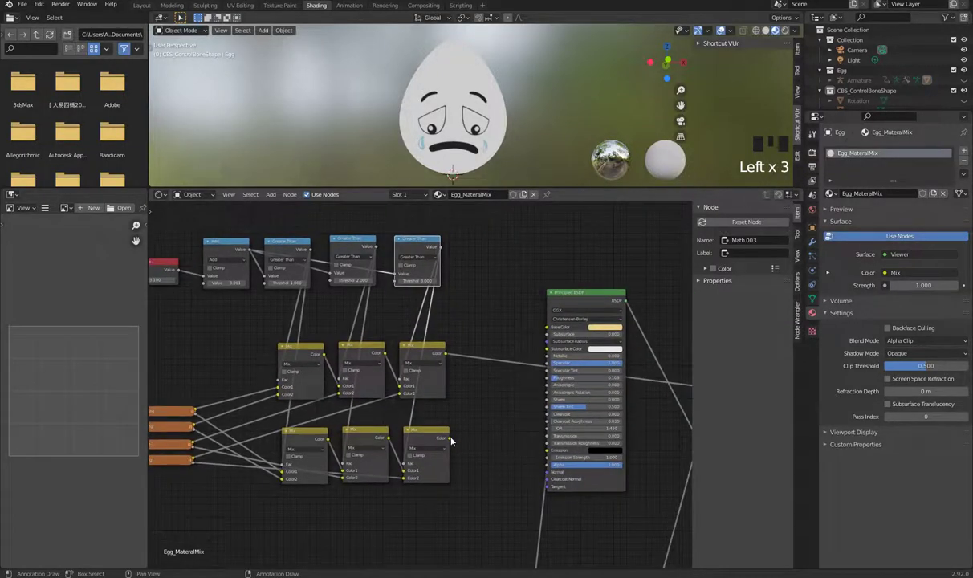
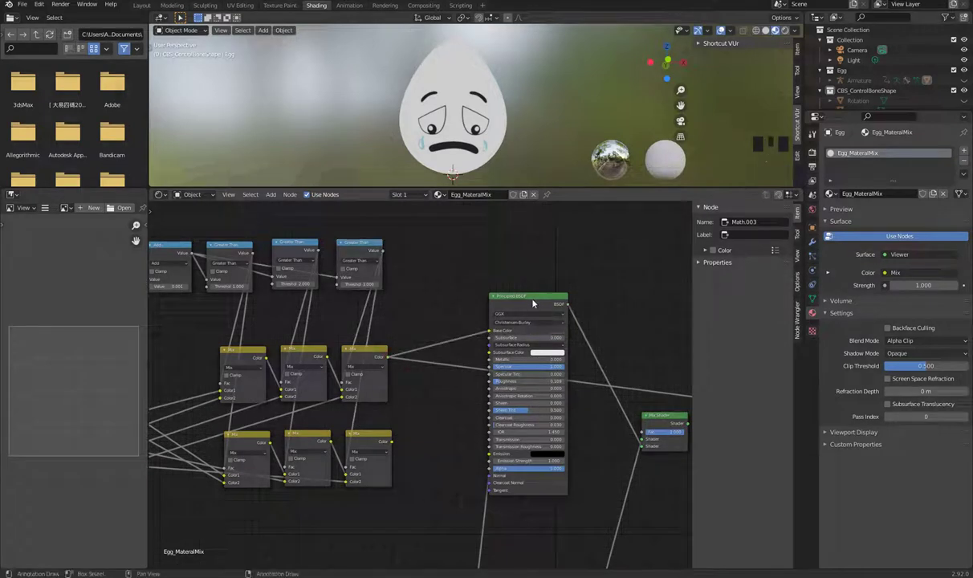
Step: Select the Principled BSDF node fed by the final face Mix output
left_click(522, 295)
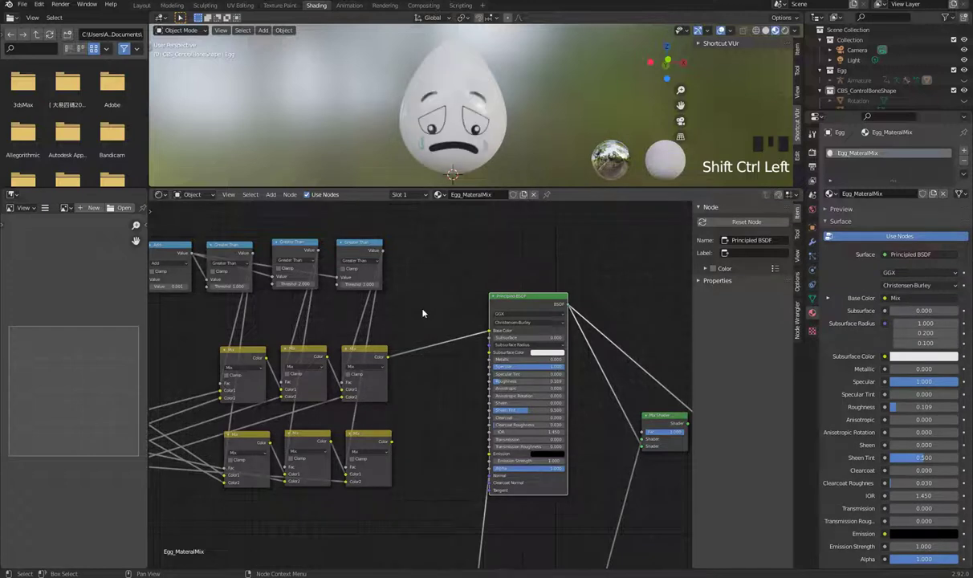
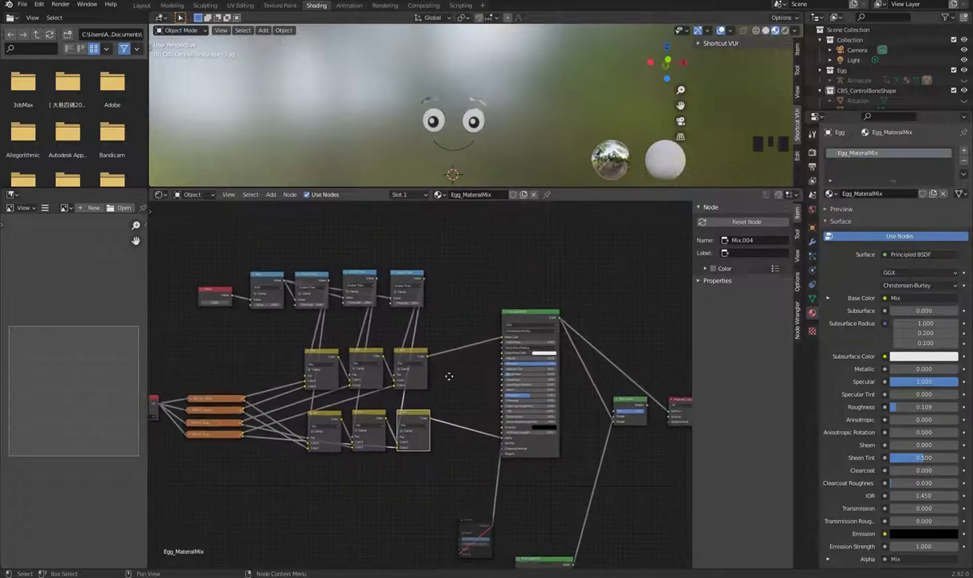
Step: Feed the face Mix node's output into the Mix Shader's Fac socket over the egg-shell shader
left_click_drag(533, 308, 545, 374)
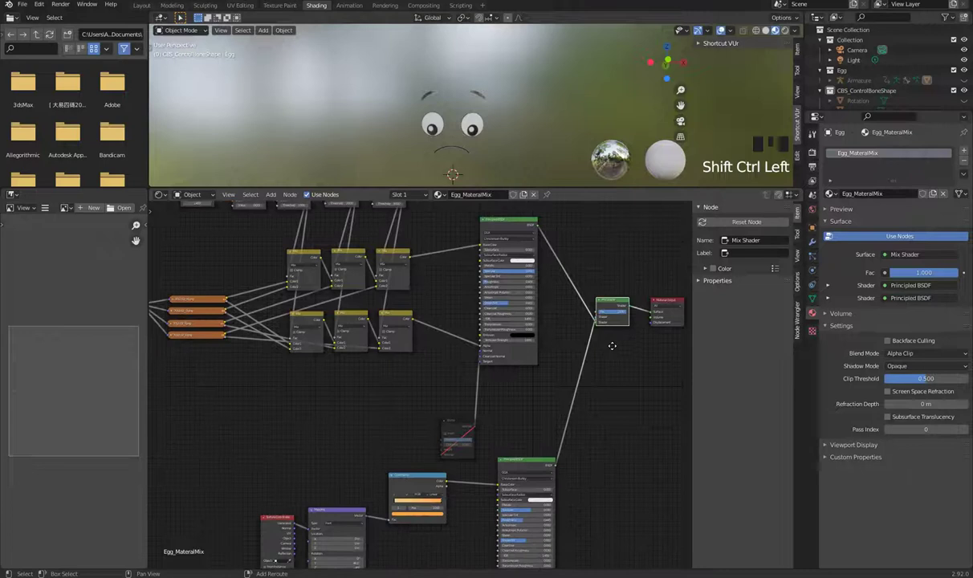
left_click_drag(547, 509, 616, 361)
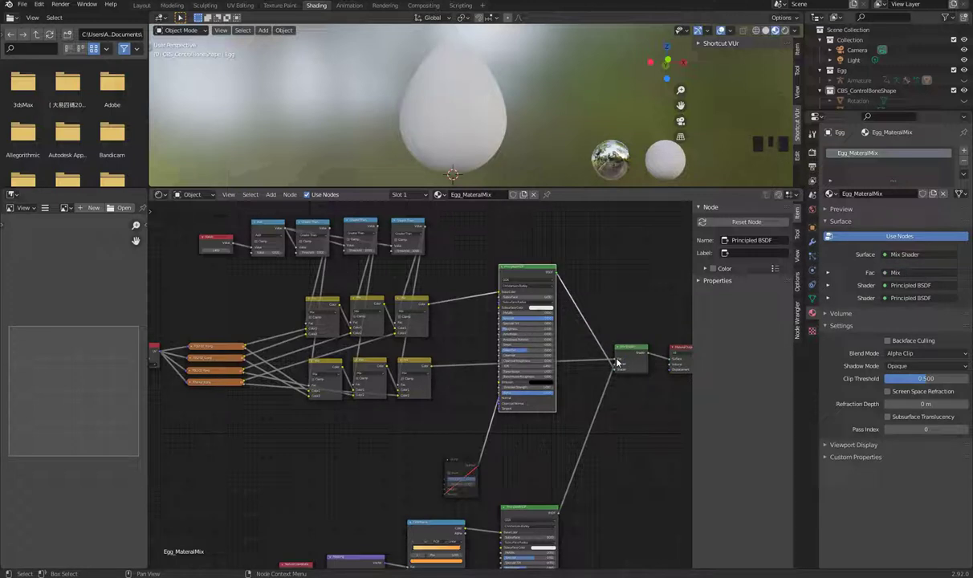